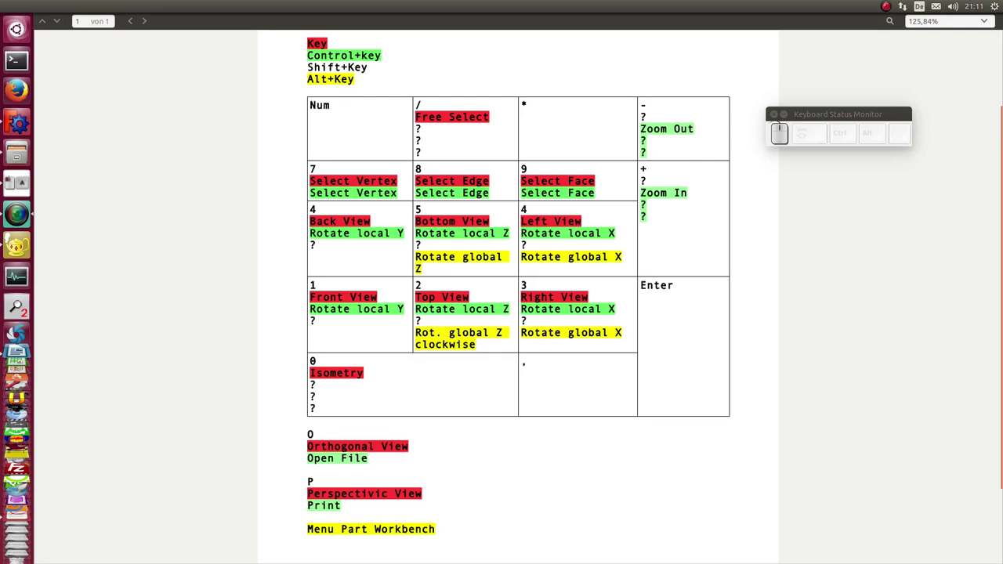
# Scroll the Num Pad Short keys PDF up to its title before switching to FreeCAD.
pyautogui.scroll(3)
pyautogui.scroll(3)
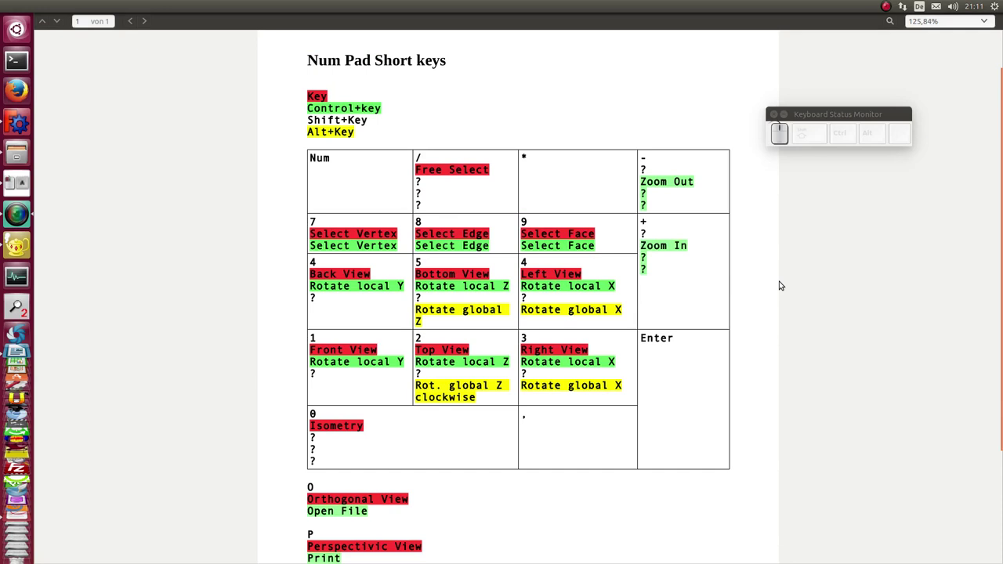
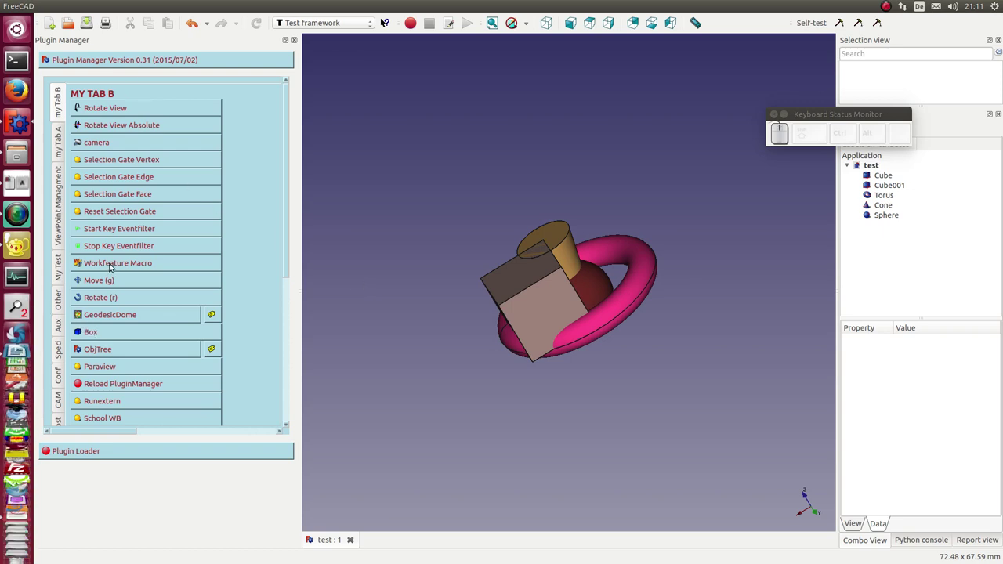
# Load the Work Feature macro and cycle the scene through front, top, side and isometric views with numpad 1-5 and 0.
pyautogui.click(114, 267)
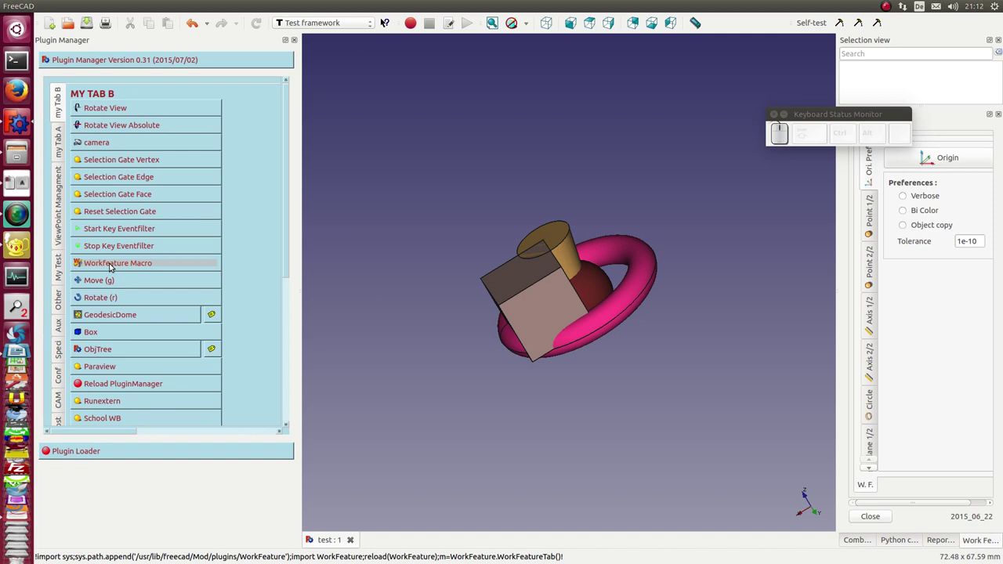
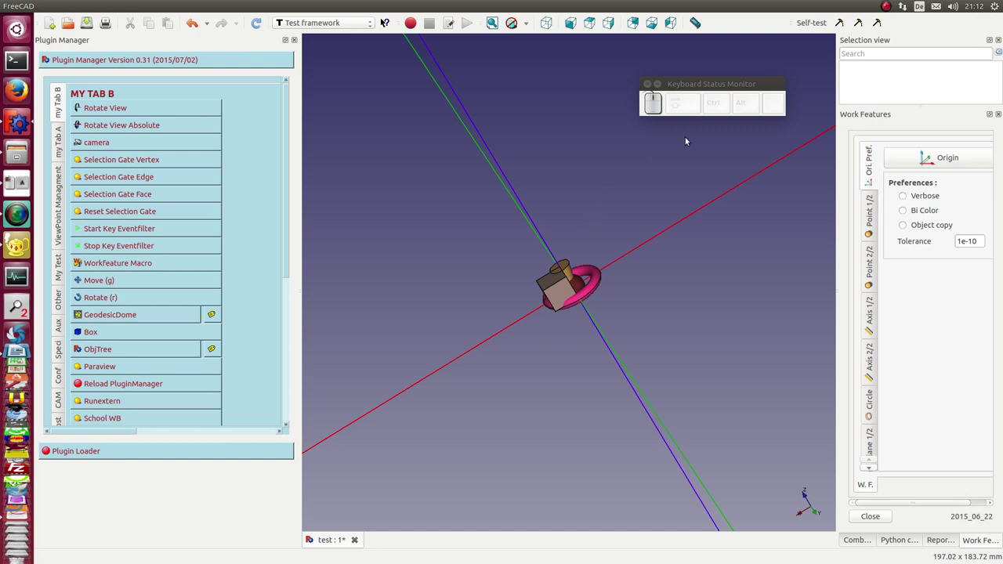
pyautogui.press('KP_1')
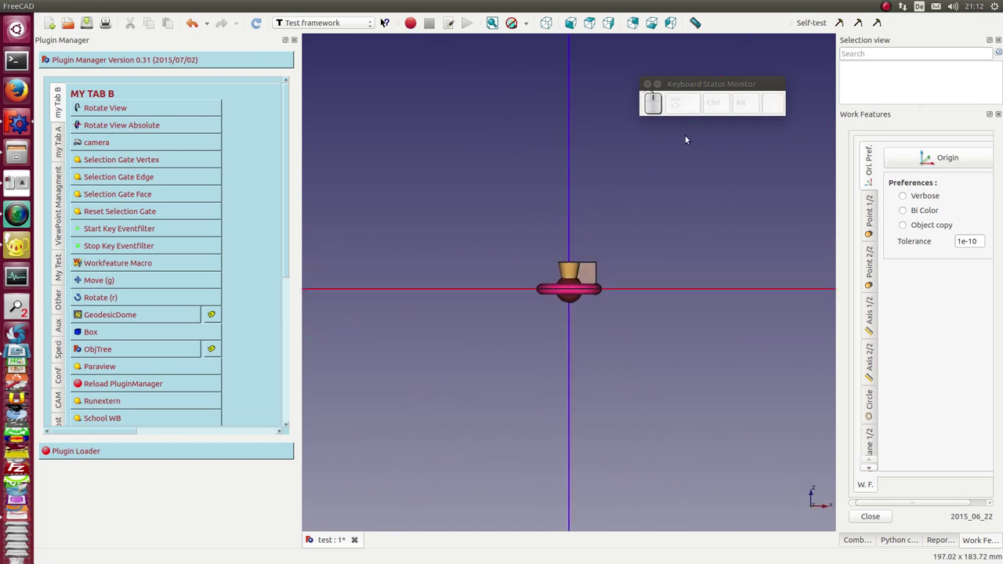
pyautogui.press('KP_2')
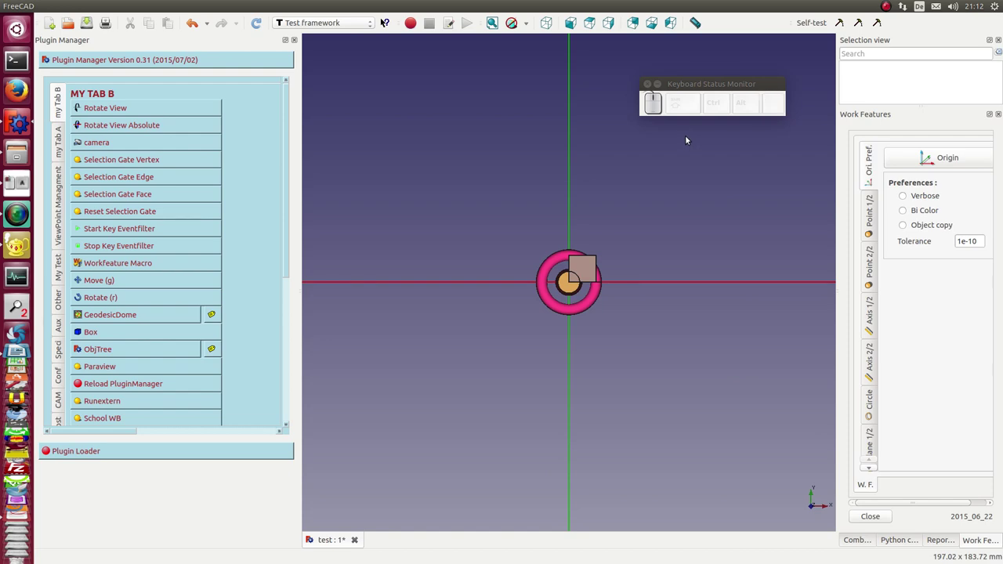
pyautogui.press('KP_3')
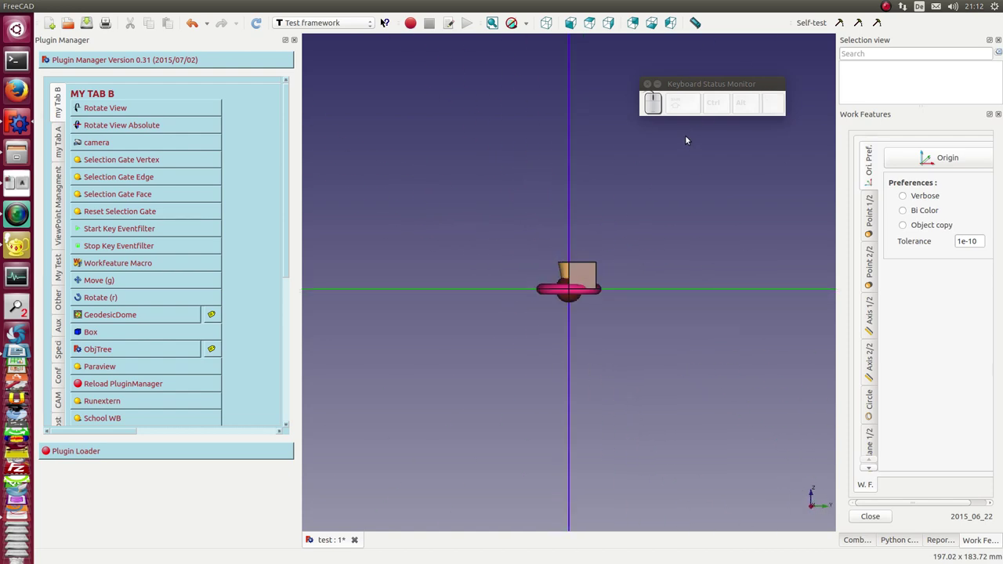
pyautogui.press('KP_4')
pyautogui.press('KP_5')
pyautogui.press('KP_0')
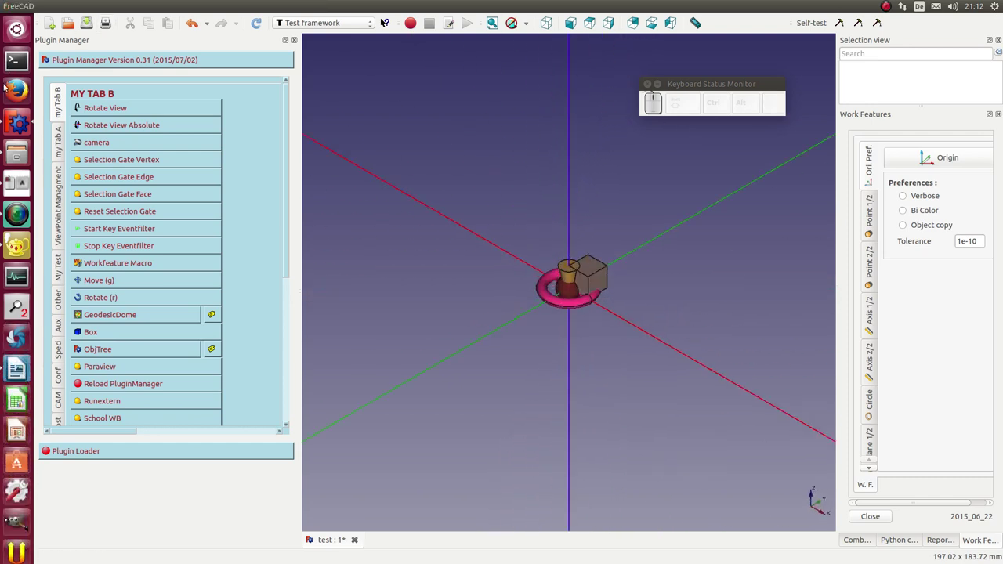
# Show the ViewPoint Managment tools, start the key event filter and bring up the Camera position dials via Rotate View Absolute.
pyautogui.click(61, 180)
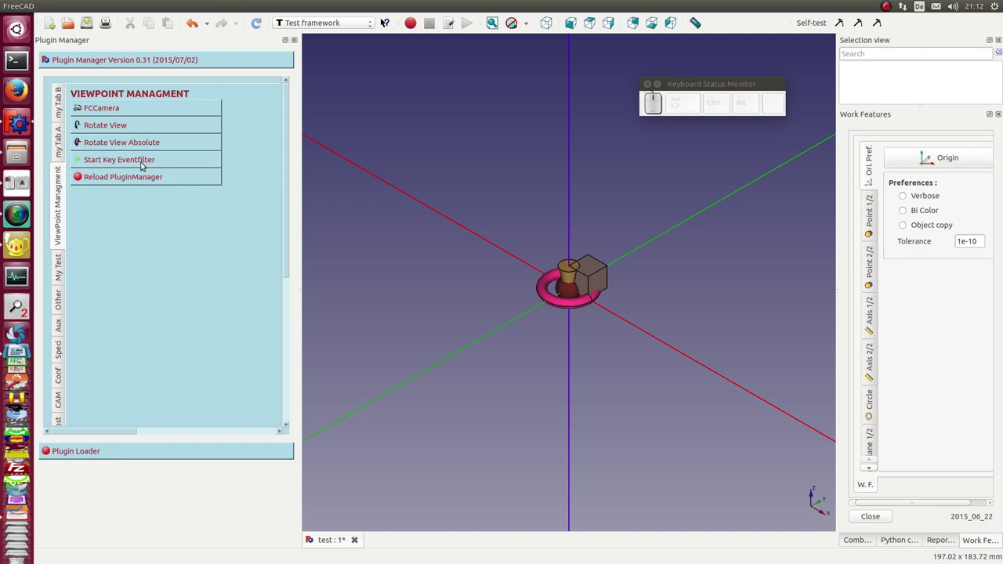
pyautogui.click(146, 165)
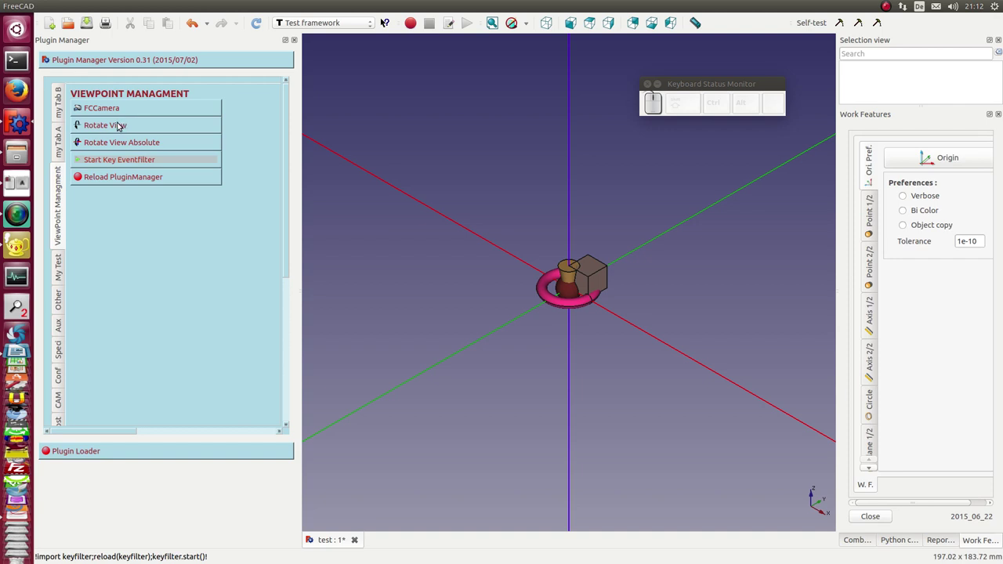
pyautogui.click(128, 140)
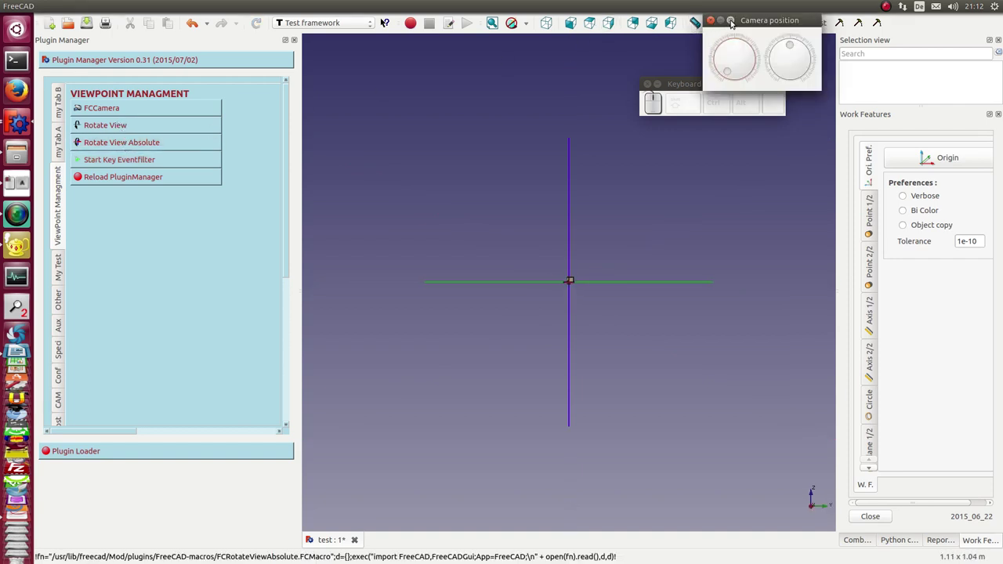
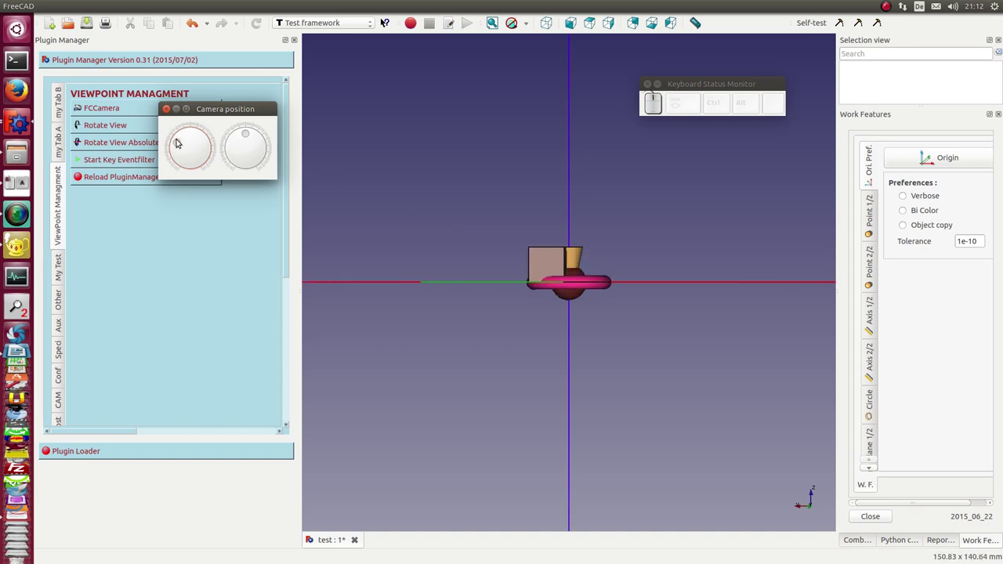
# Turn the Camera position dials to orbit the camera to an oblique view from slightly above, cube behind the cone.
pyautogui.moveTo(177, 136); pyautogui.dragTo(249, 130)
pyautogui.click(250, 127)
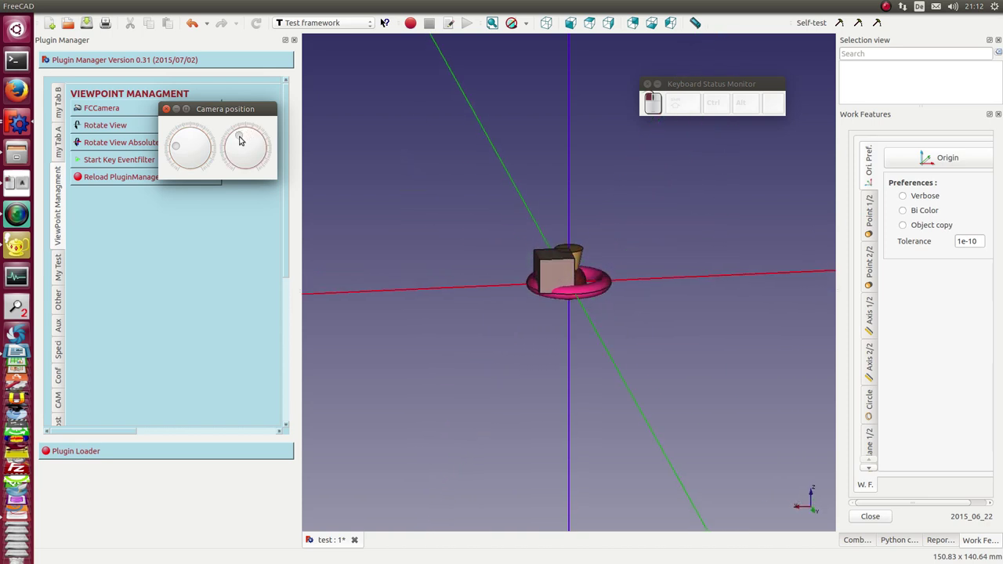
pyautogui.moveTo(178, 141); pyautogui.dragTo(352, 110)
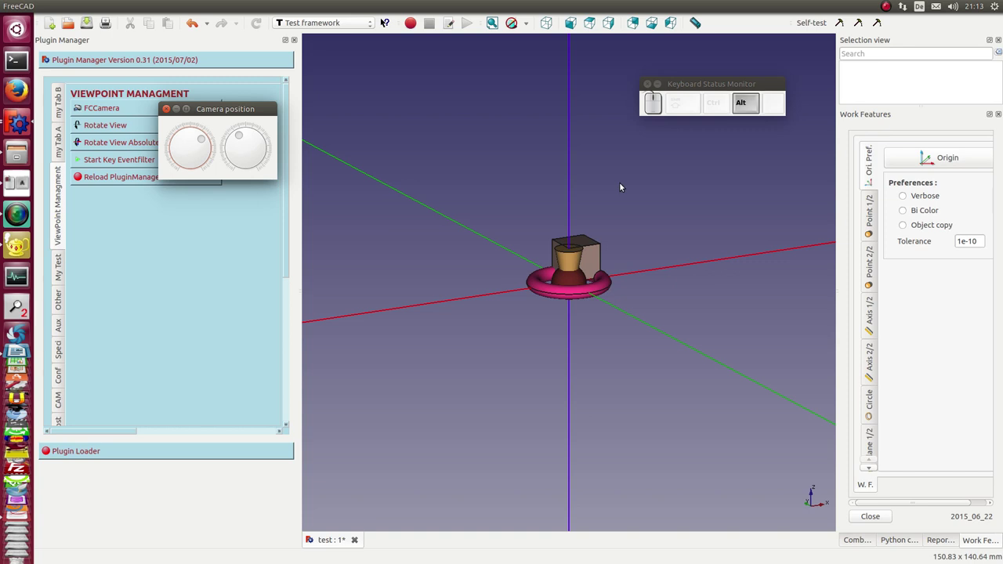
# Spin the scene back and forth about the vertical Z axis in 5° steps with Alt+numpad keys.
pyautogui.press('alt+KP_1')
pyautogui.press('alt+KP_1')
pyautogui.press('alt+KP_4')
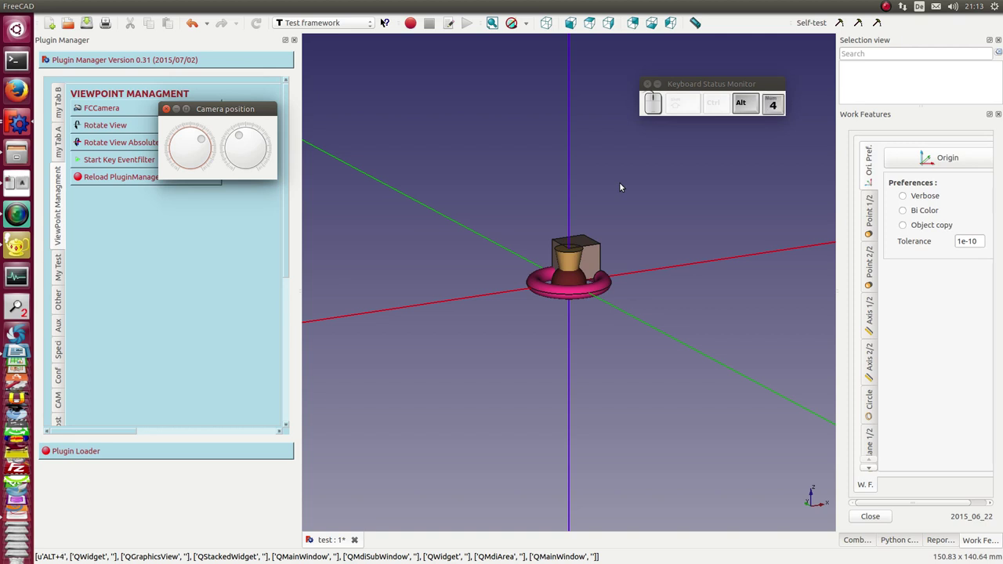
pyautogui.press('alt+KP_4')
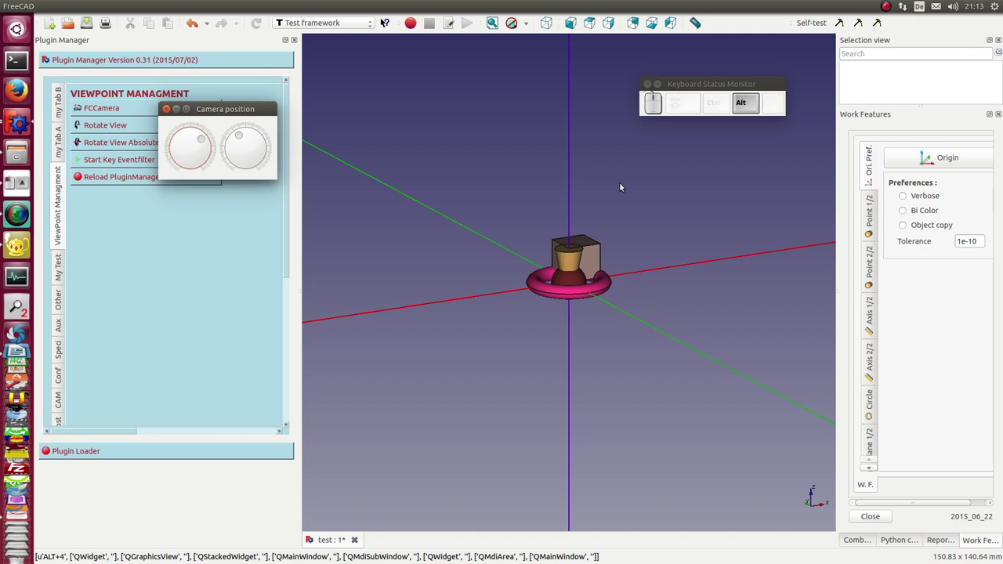
pyautogui.press('alt+KP_2')
pyautogui.press('alt+KP_2')
pyautogui.press('alt+KP_2')
pyautogui.press('alt+KP_2')
pyautogui.press('alt+KP_2')
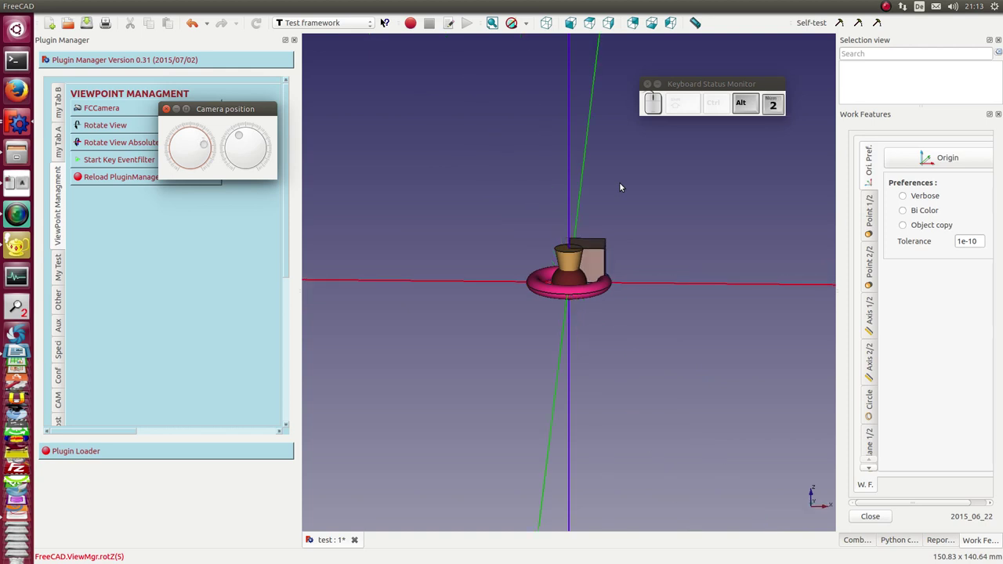
pyautogui.press('alt+KP_5')
pyautogui.press('alt+KP_5')
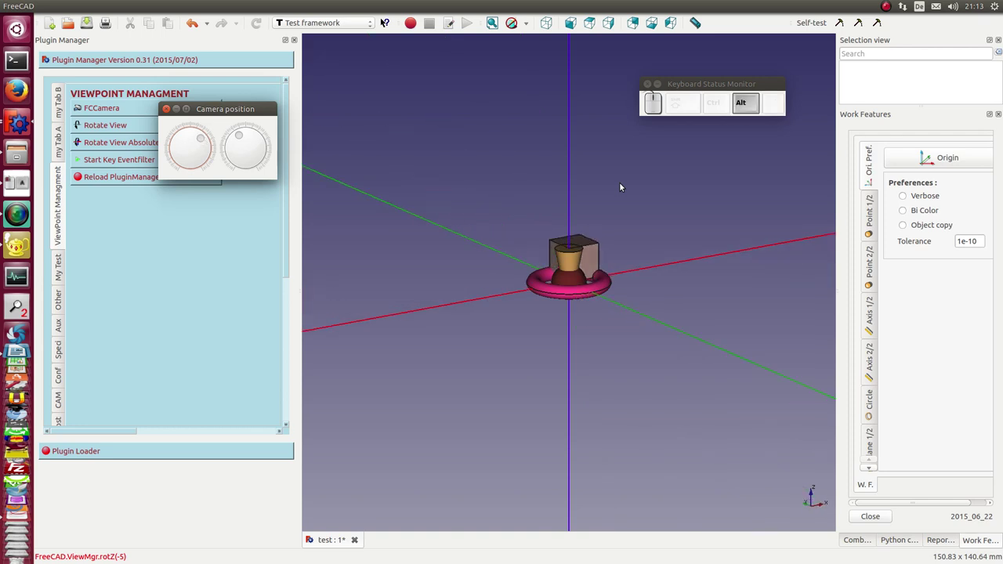
pyautogui.press('alt+KP_3')
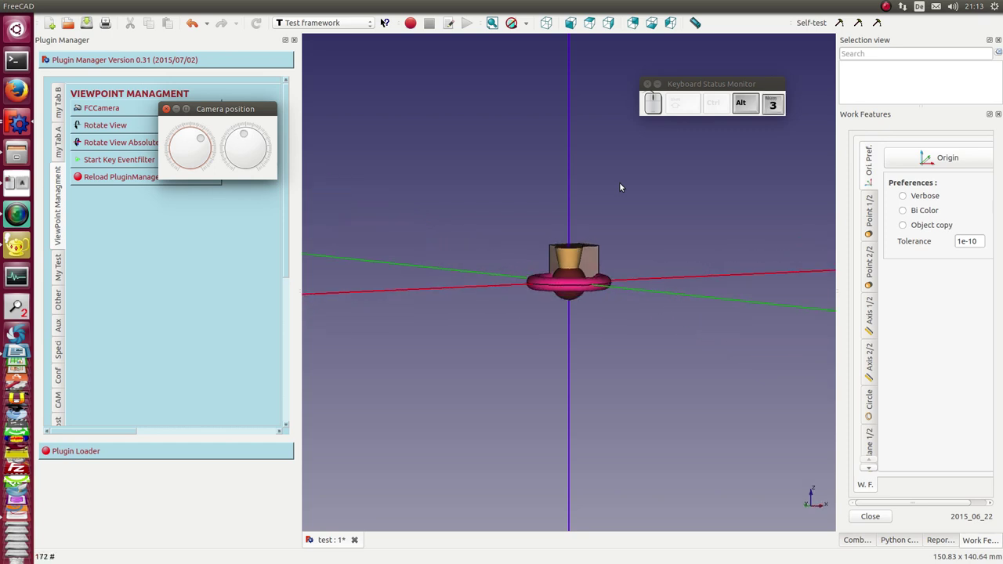
pyautogui.press('alt+KP_6')
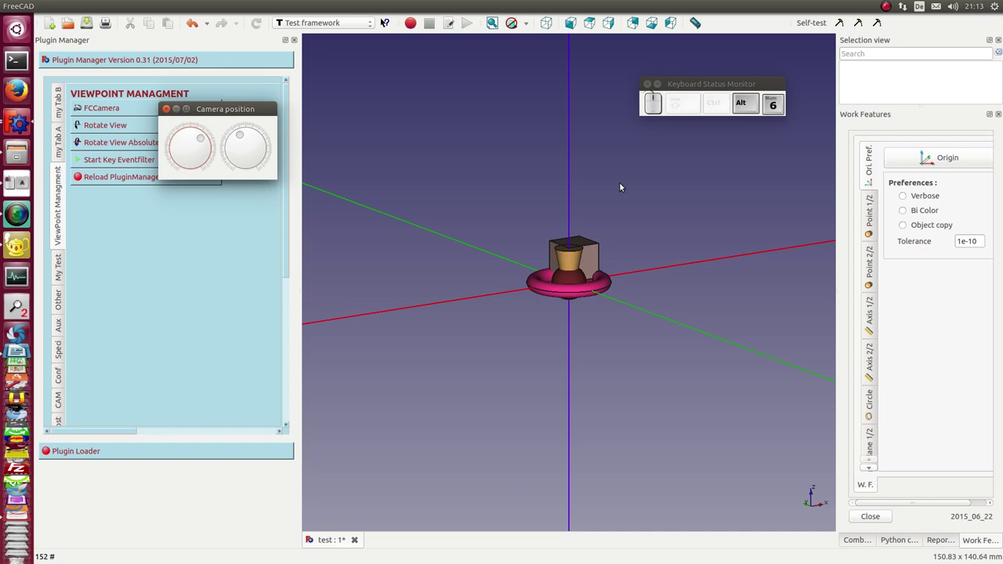
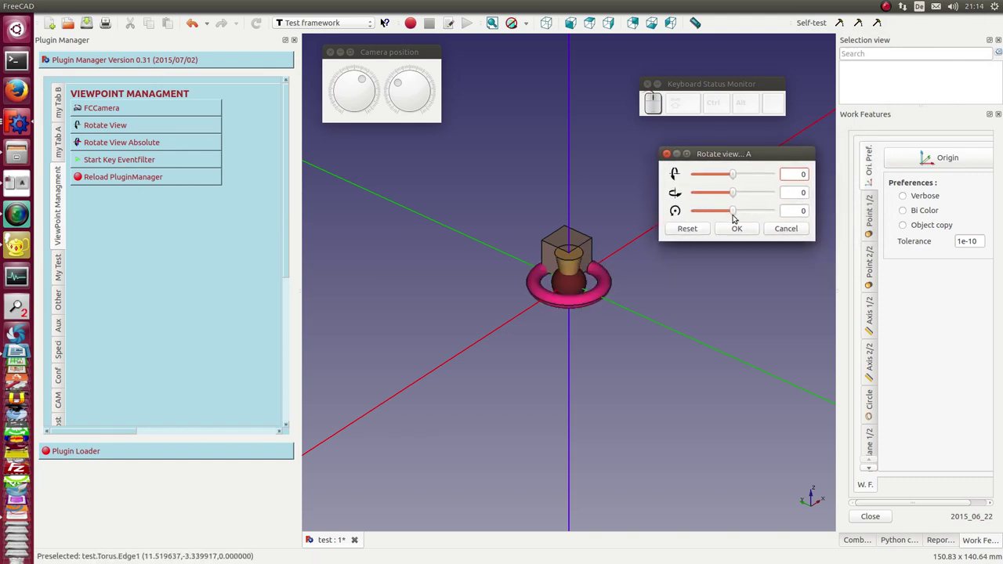
# Nudge the Rotate View sliders to rotate the scene slightly about both axes.
pyautogui.moveTo(733, 204); pyautogui.dragTo(726, 195)
pyautogui.moveTo(735, 185); pyautogui.dragTo(721, 178)
pyautogui.moveTo(734, 170); pyautogui.dragTo(679, 246)
pyautogui.click(686, 234)
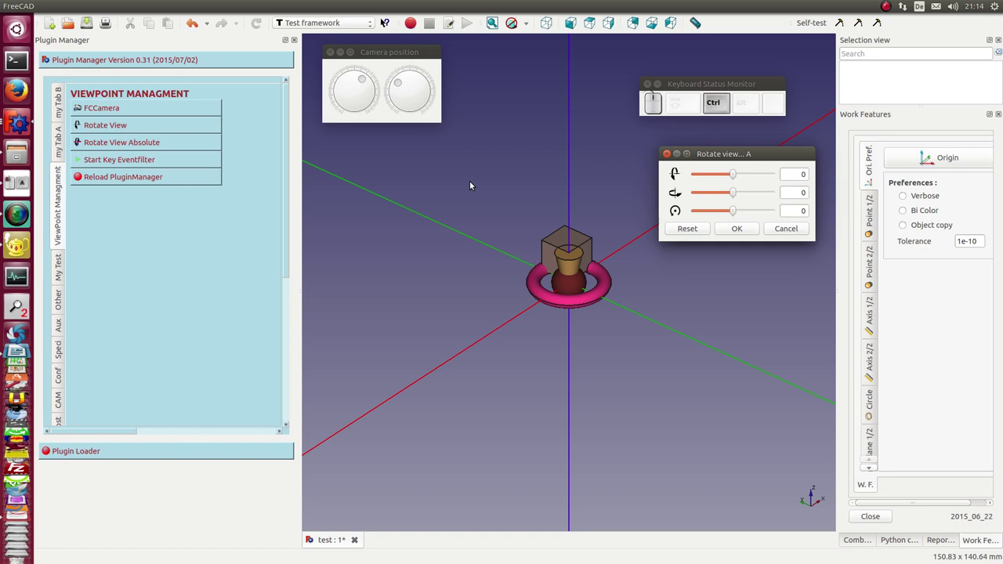
# Tilt the view up to about 50° with Ctrl+numpad keys, back down to about 30°, then Reset both rotations to 0.
pyautogui.press('ctrl+KP_1')
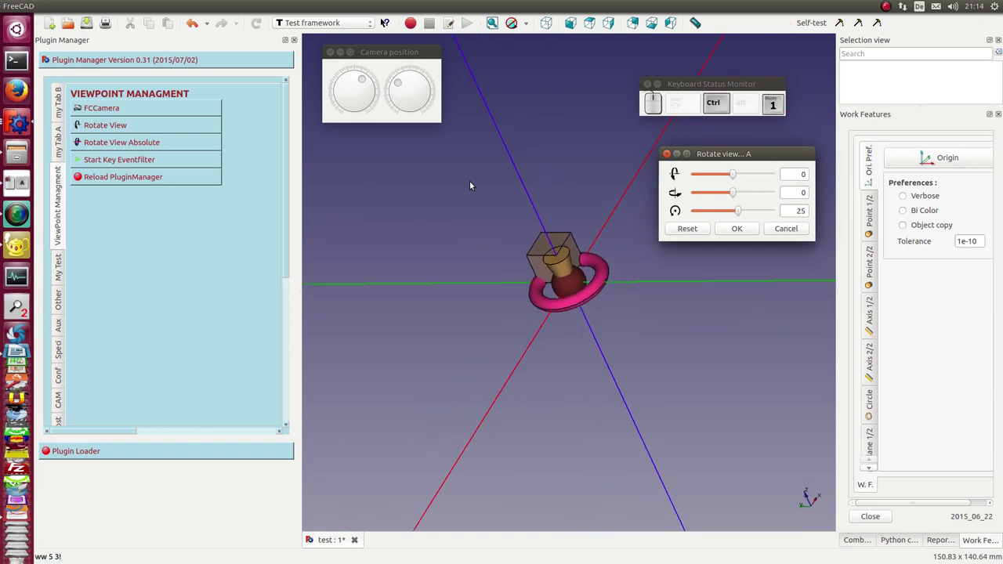
pyautogui.press('ctrl+KP_1')
pyautogui.press('ctrl+KP_1')
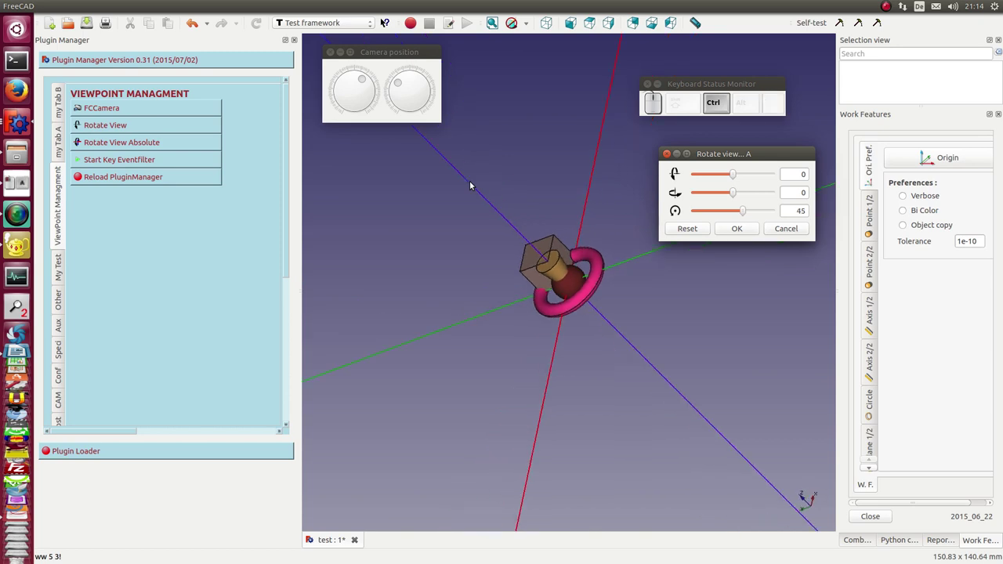
pyautogui.press('ctrl+KP_1')
pyautogui.press('ctrl+KP_1')
pyautogui.press('ctrl+KP_4')
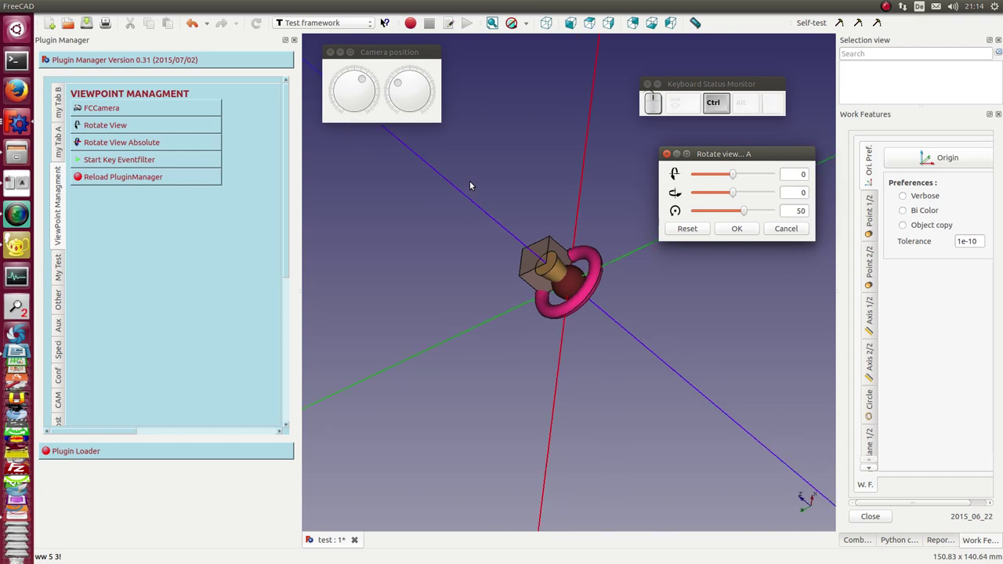
pyautogui.press('ctrl+KP_4')
pyautogui.press('ctrl+KP_4')
pyautogui.press('ctrl+KP_4')
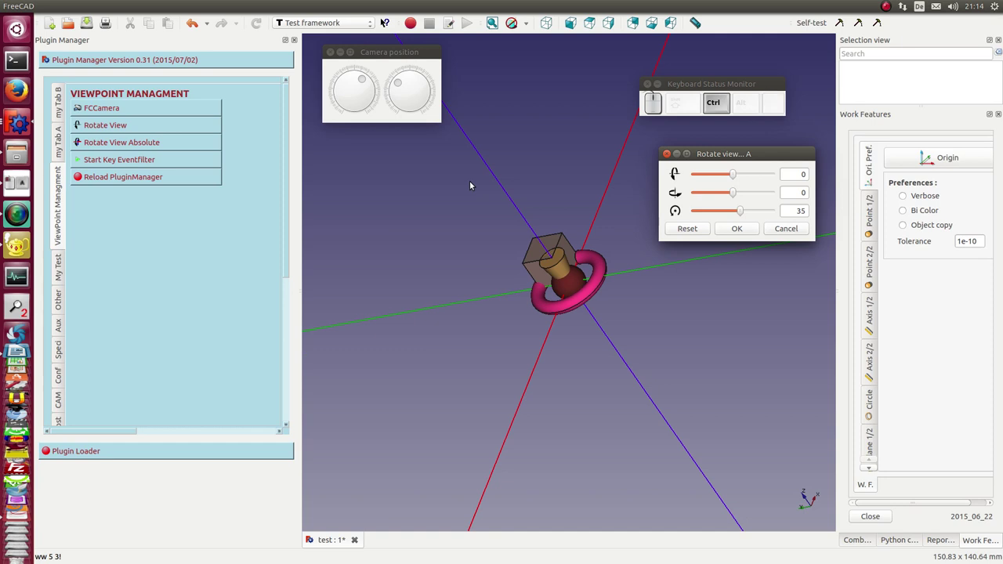
pyautogui.press('ctrl+KP_4')
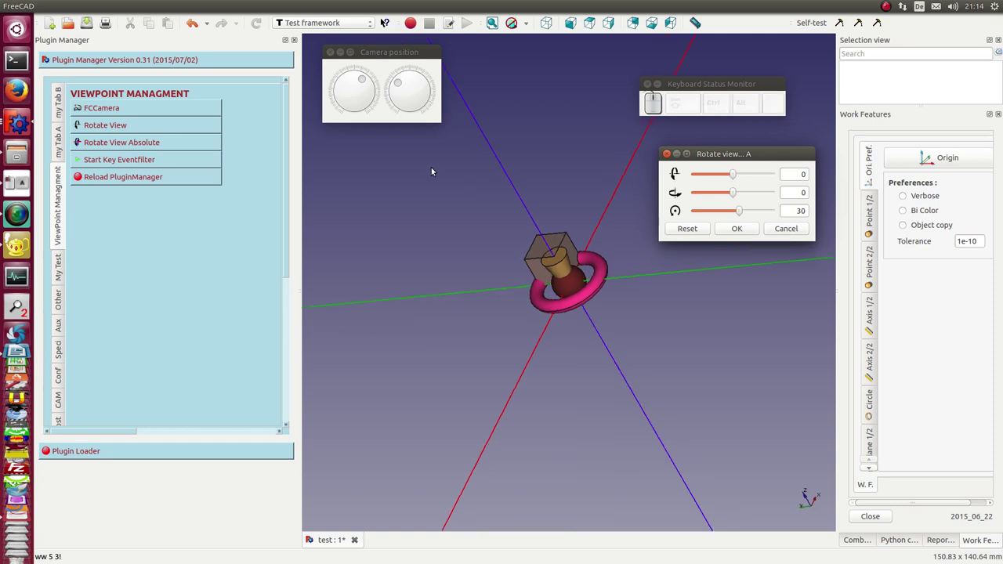
pyautogui.click(688, 227)
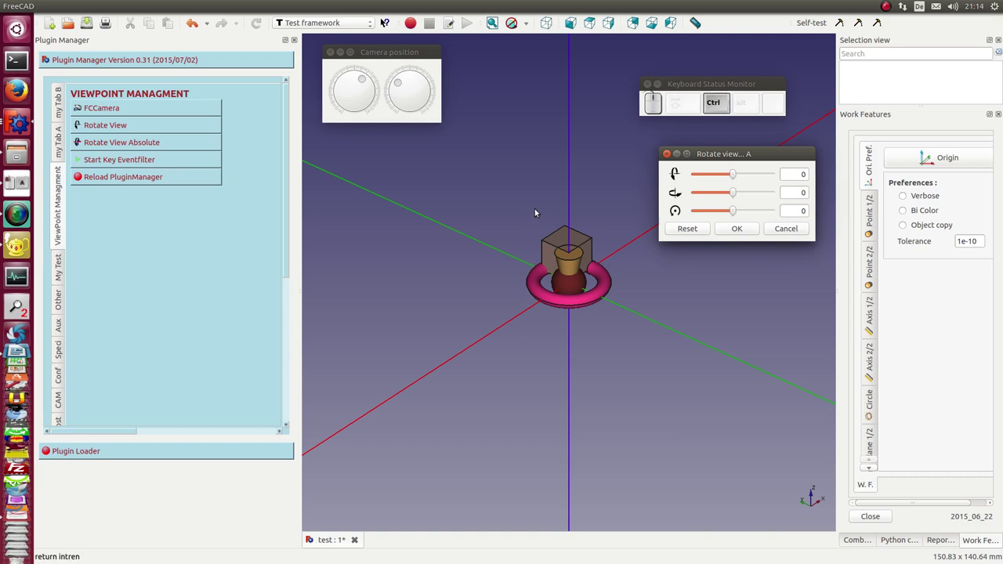
# Spin the view about the first axis up to about 40° with Ctrl+numpad keys, then back to zero.
pyautogui.press('ctrl+KP_2')
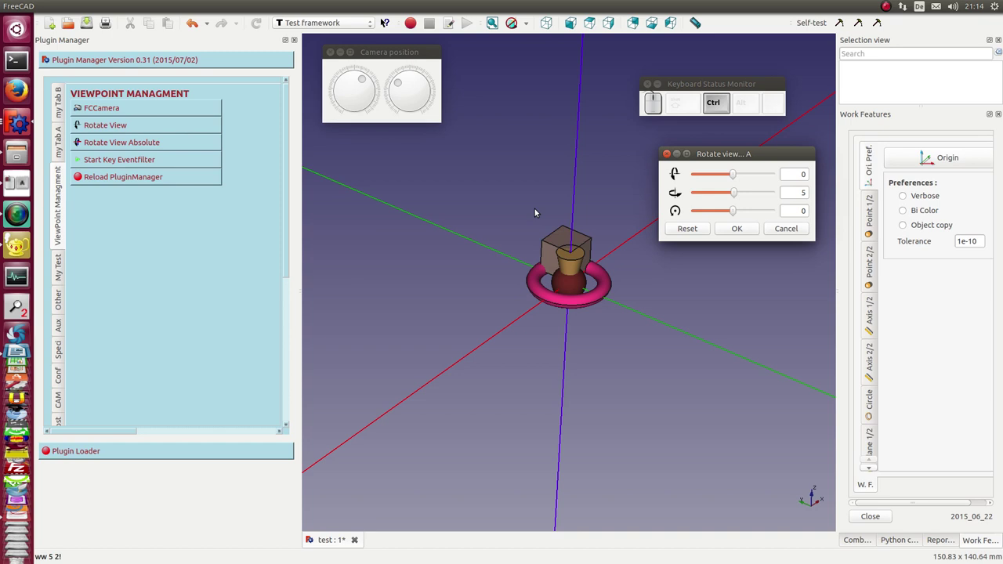
pyautogui.press('ctrl+KP_2')
pyautogui.press('ctrl+KP_2')
pyautogui.press('ctrl+KP_2')
pyautogui.press('ctrl+KP_2')
pyautogui.press('ctrl+KP_2')
pyautogui.press('ctrl+KP_2')
pyautogui.press('ctrl+KP_2')
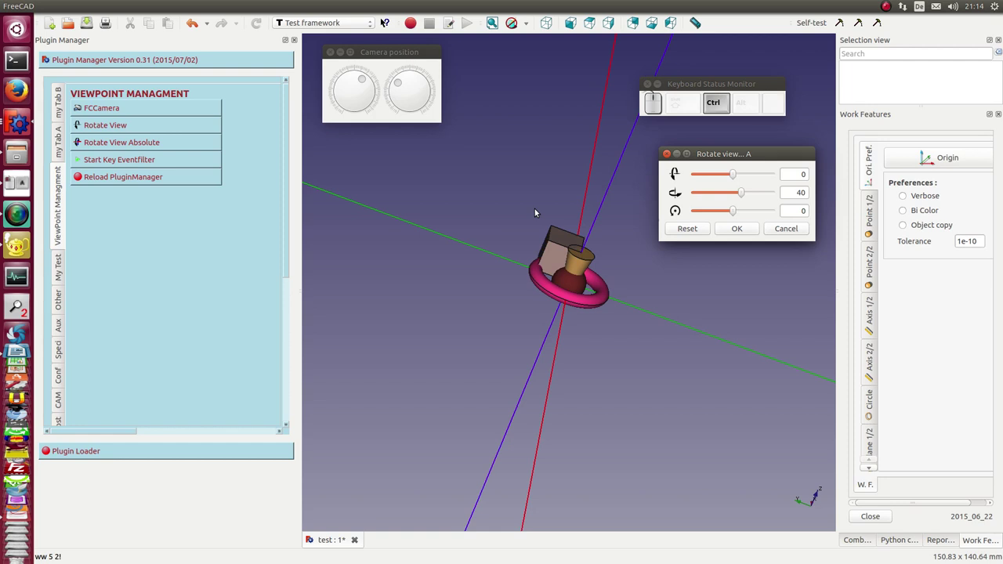
pyautogui.press('ctrl+KP_5')
pyautogui.press('ctrl+KP_5')
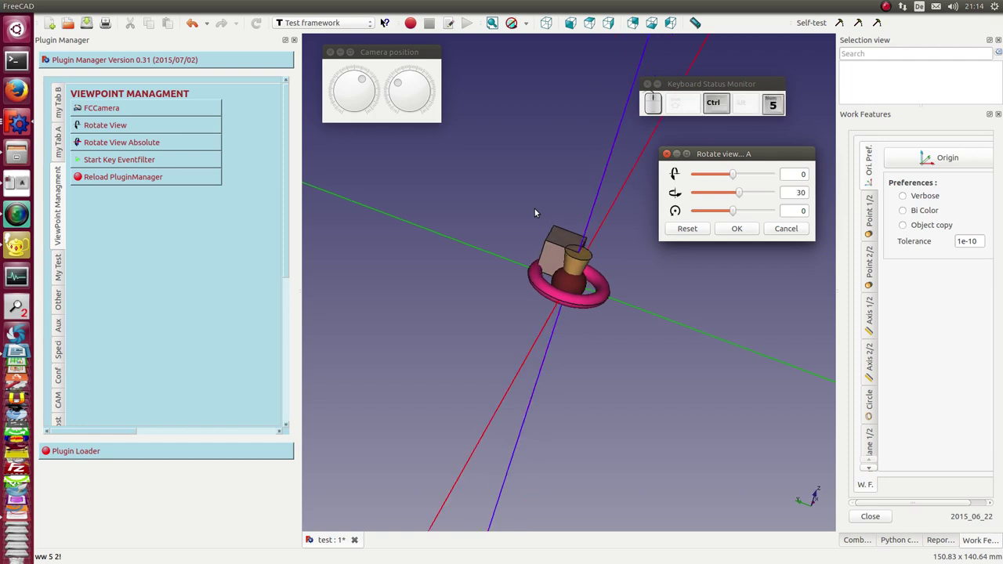
pyautogui.press('ctrl+KP_5')
pyautogui.press('ctrl+KP_5')
pyautogui.press('ctrl+KP_5')
pyautogui.press('ctrl+KP_5')
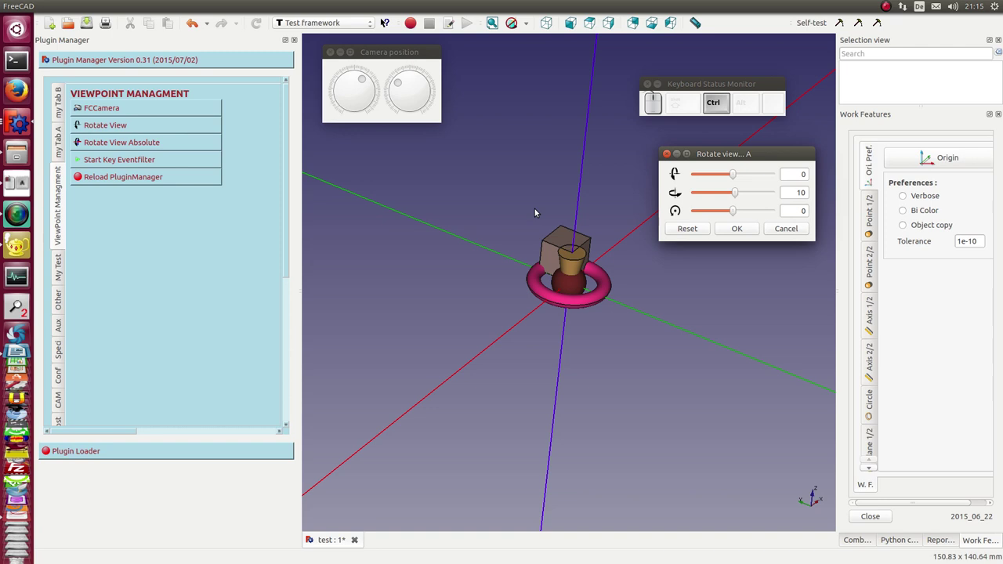
# Step through standard views from underneath and above, then turn the camera to look head-on through the torus ring, first rotation at 330.
pyautogui.press('ctrl+KP_3')
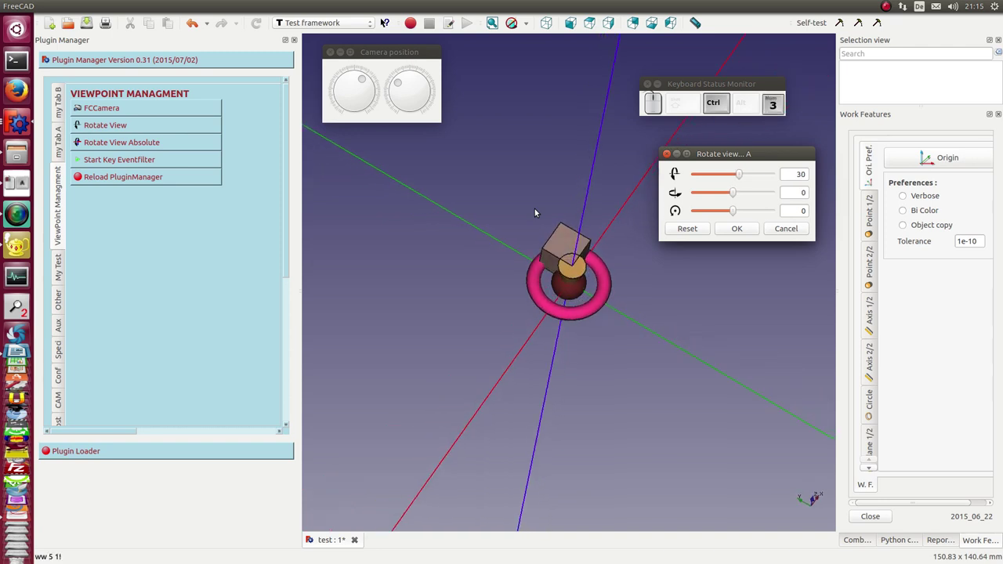
pyautogui.press('ctrl+KP_6')
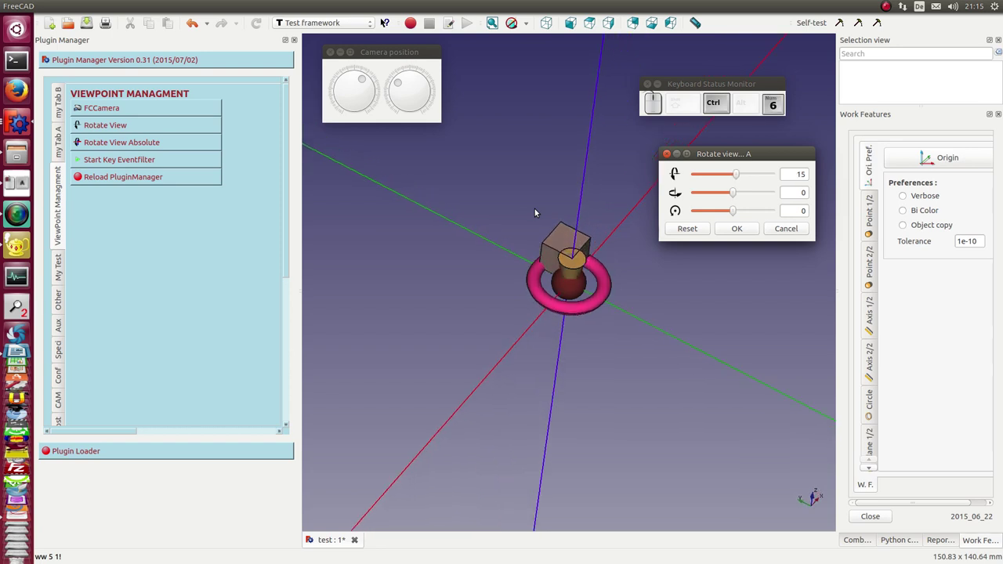
pyautogui.press('ctrl+KP_6')
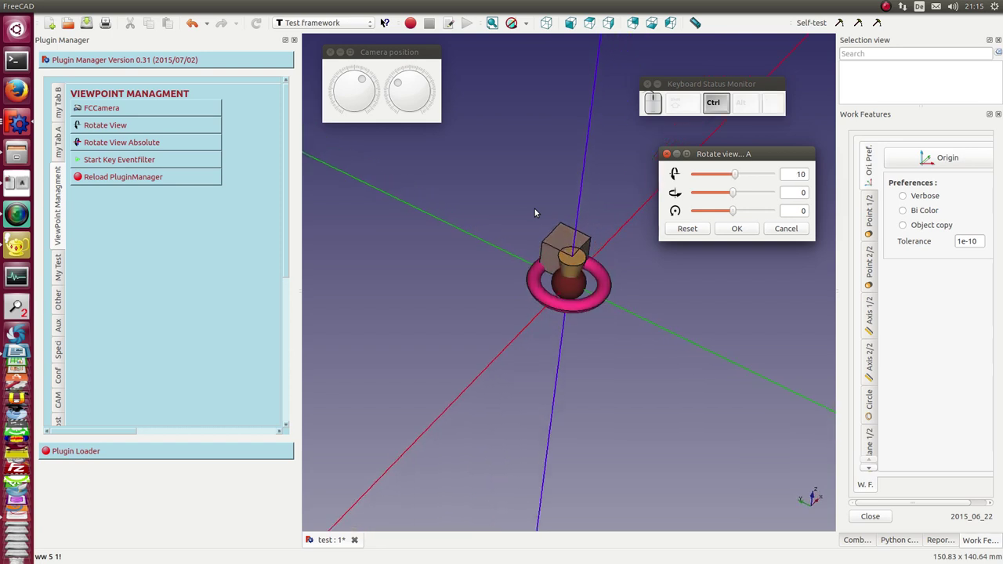
pyautogui.press('ctrl+KP_6')
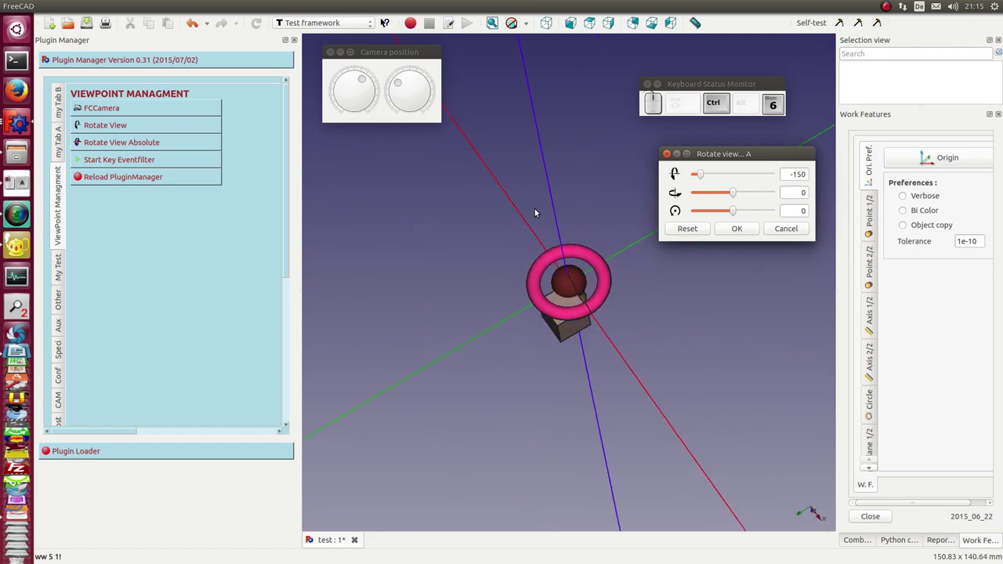
pyautogui.press('ctrl+KP_2')
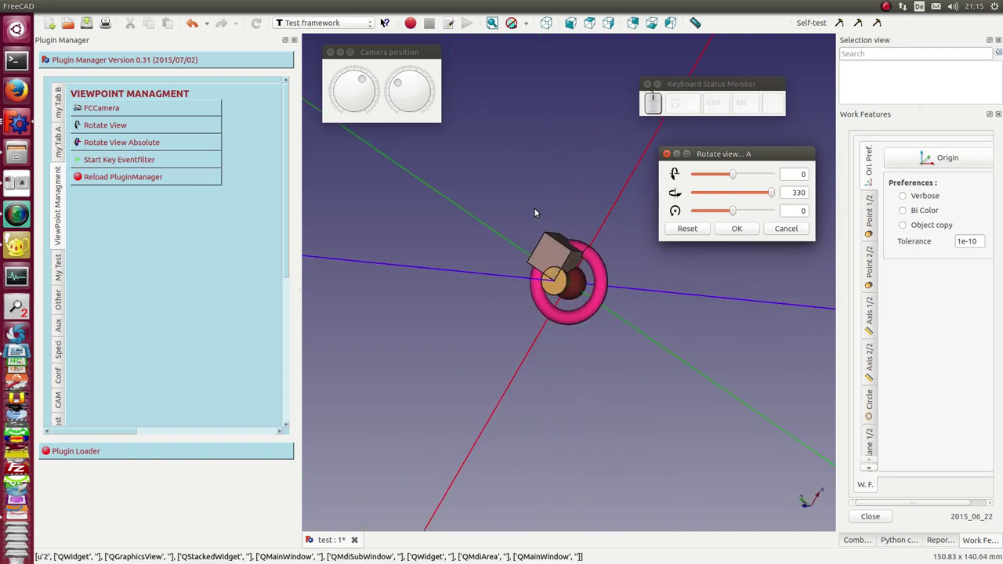
pyautogui.press('alt+KP_5')
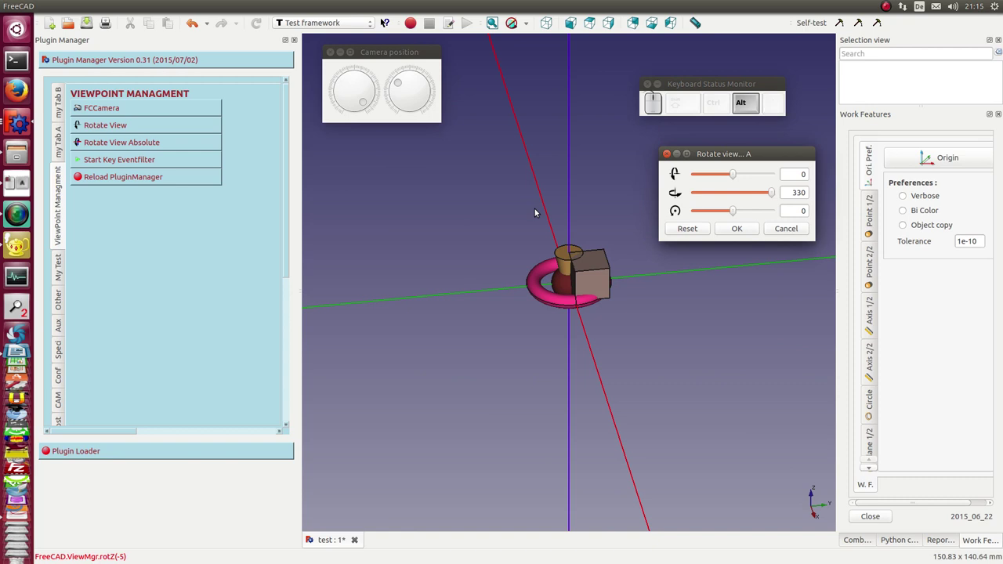
pyautogui.press('alt+KP_3')
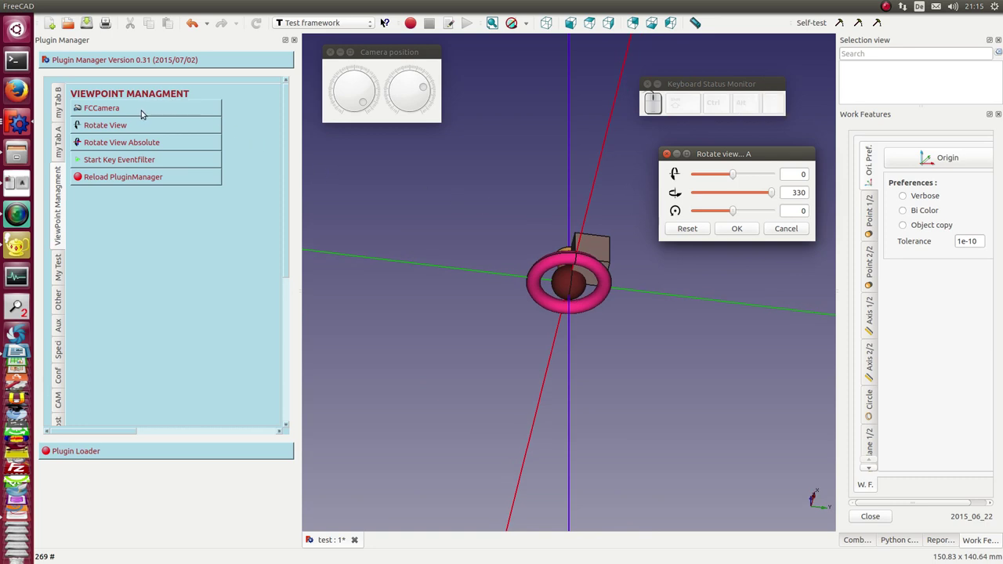
# Launch the FCCamera dialog and set its axis of rotation to Y, then Z, with the angle at 0.
pyautogui.click(142, 108)
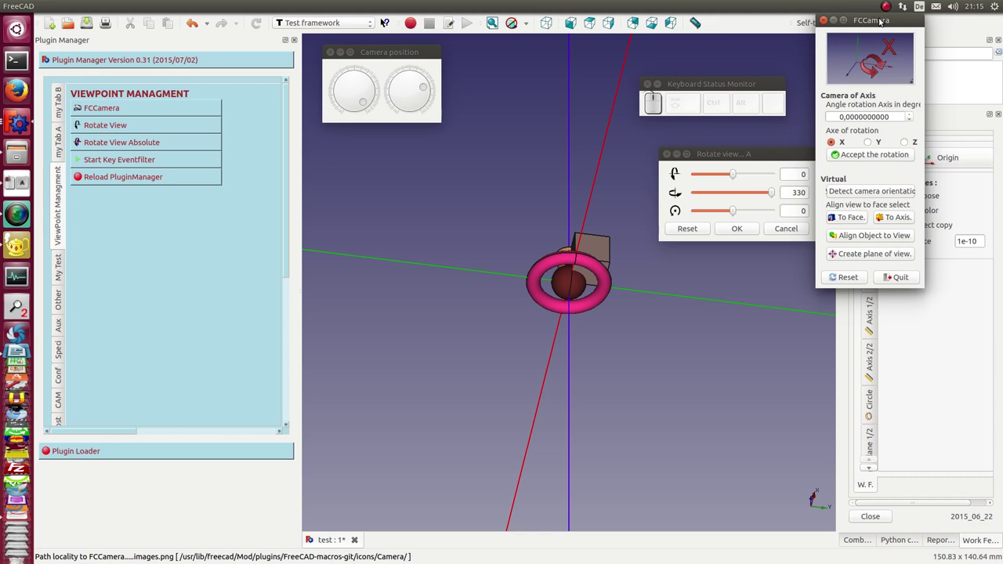
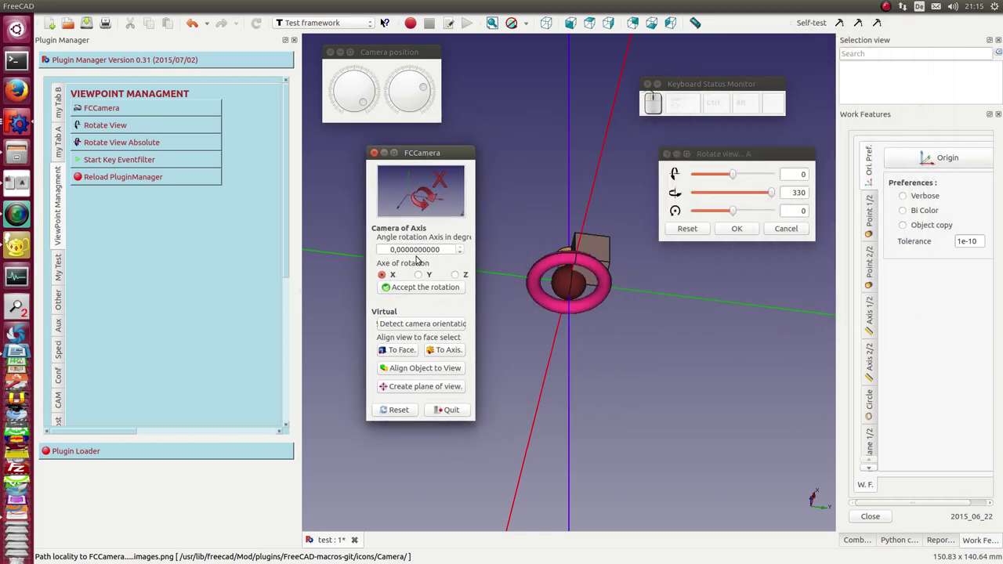
pyautogui.click(421, 274)
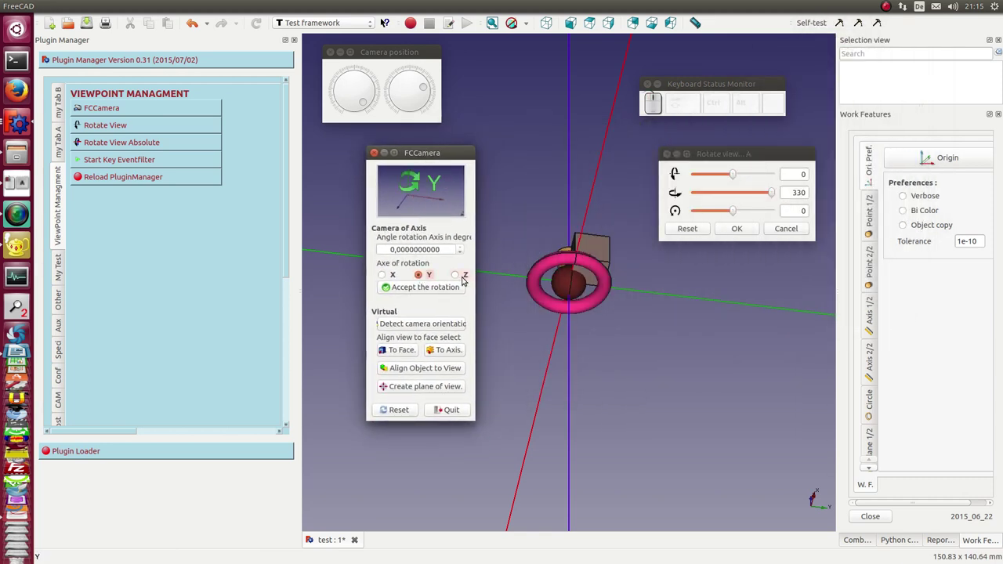
pyautogui.click(461, 272)
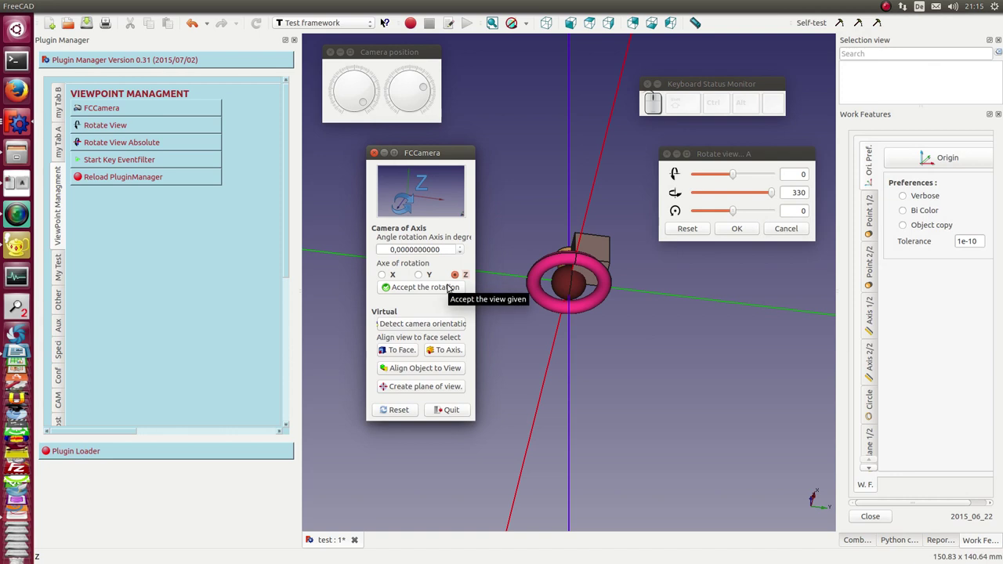